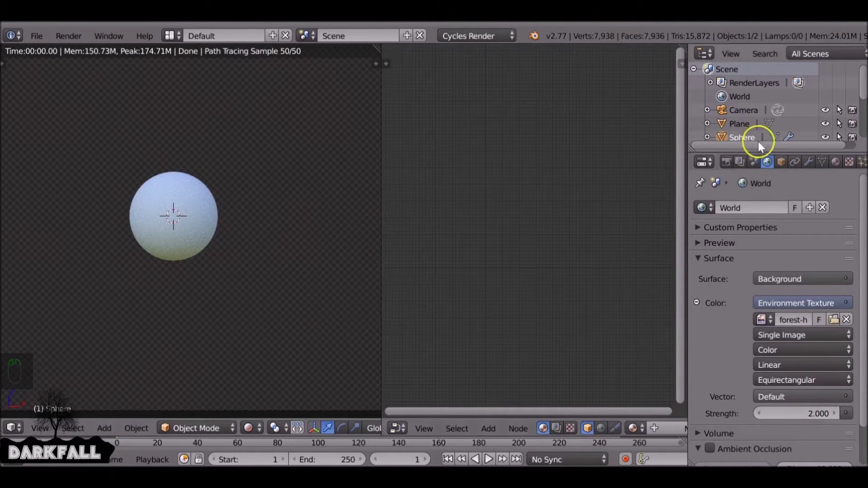
Create a new material on the sphere and rename it Base Shader.
{"action": "left_click_drag", "start_coordinate": [729, 163], "coordinate": [739, 251]}
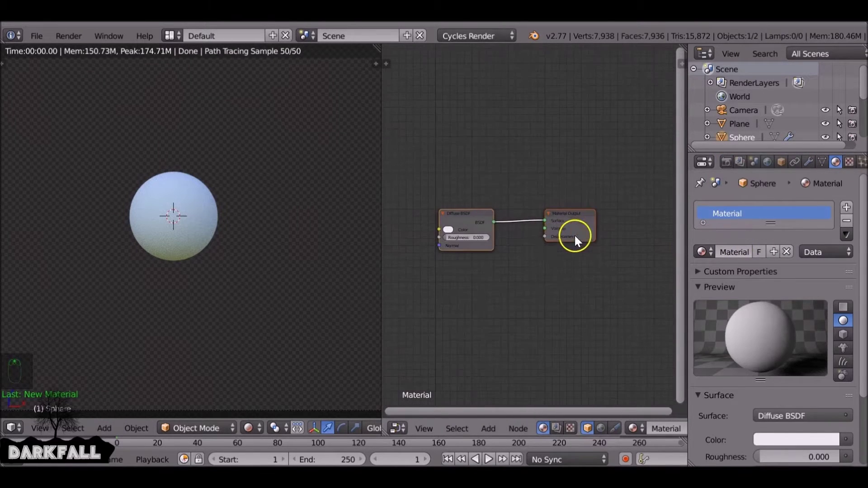
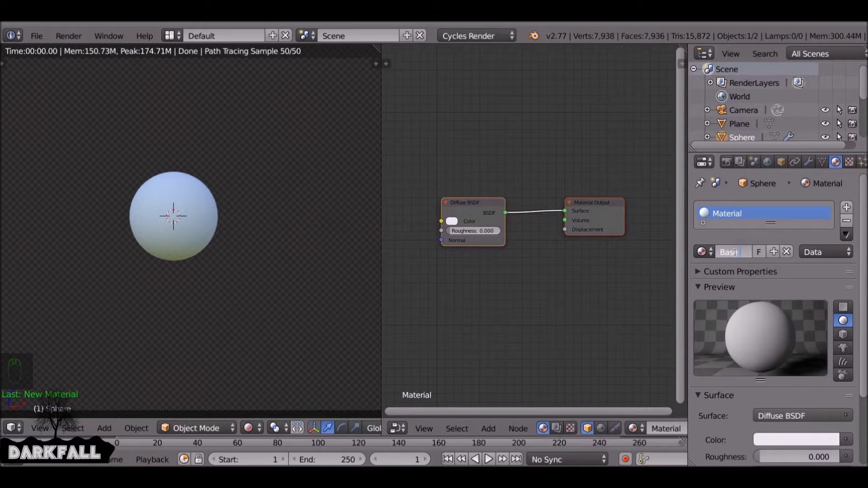
{"action": "key", "text": "BackSpace"}
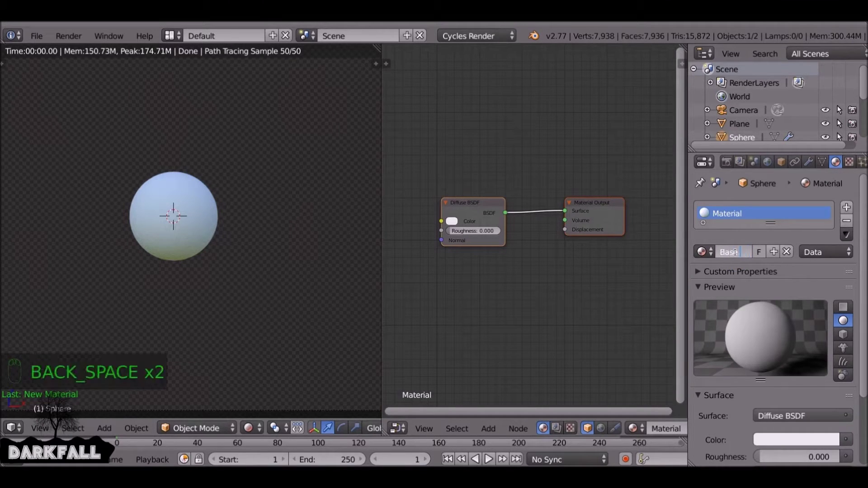
Add Glossy BSDF and Mix Shader nodes, routing the Mix Shader into the Material Output.
{"action": "left_click_drag", "start_coordinate": [513, 277], "coordinate": [593, 76]}
{"action": "key", "text": "shift+a"}
{"action": "key", "text": "shift+a"}
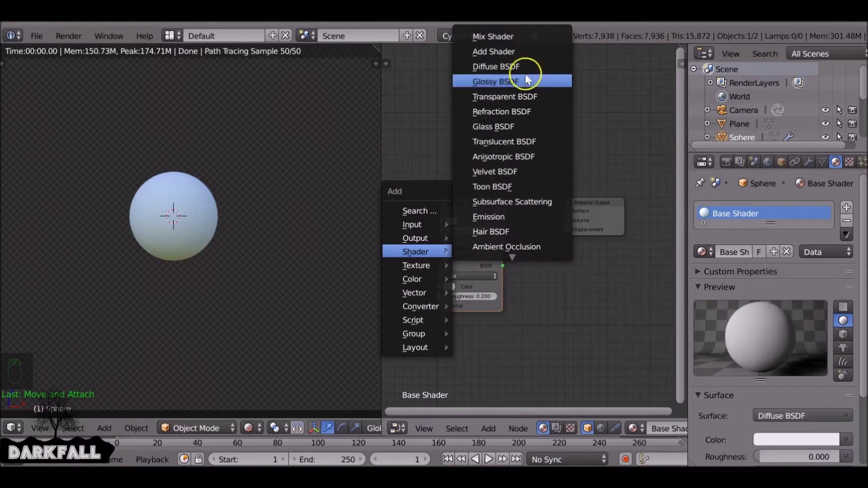
{"action": "left_click_drag", "start_coordinate": [522, 194], "coordinate": [200, 224]}
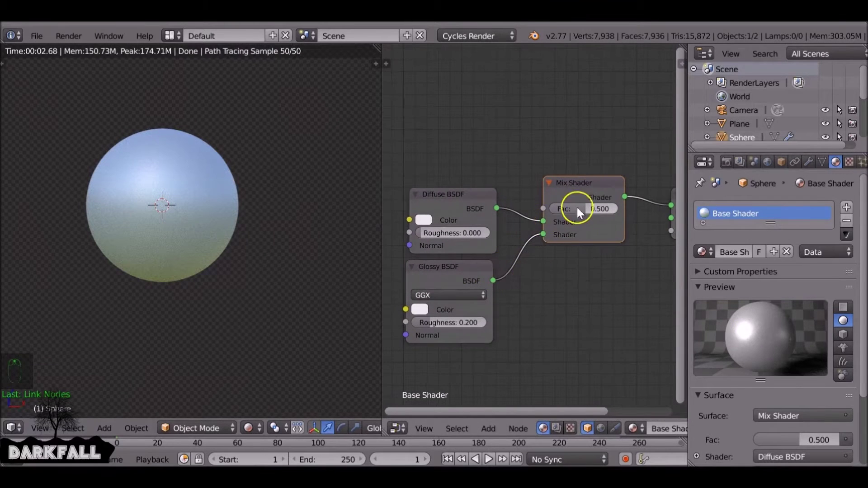
Wire Diffuse and Glossy into the Mix with diffuse red, Fac 0.185 and glossy roughness 0.028.
{"action": "left_click_drag", "start_coordinate": [447, 198], "coordinate": [573, 218]}
{"action": "left_click_drag", "start_coordinate": [570, 221], "coordinate": [372, 227]}
{"action": "left_click_drag", "start_coordinate": [542, 219], "coordinate": [112, 218]}
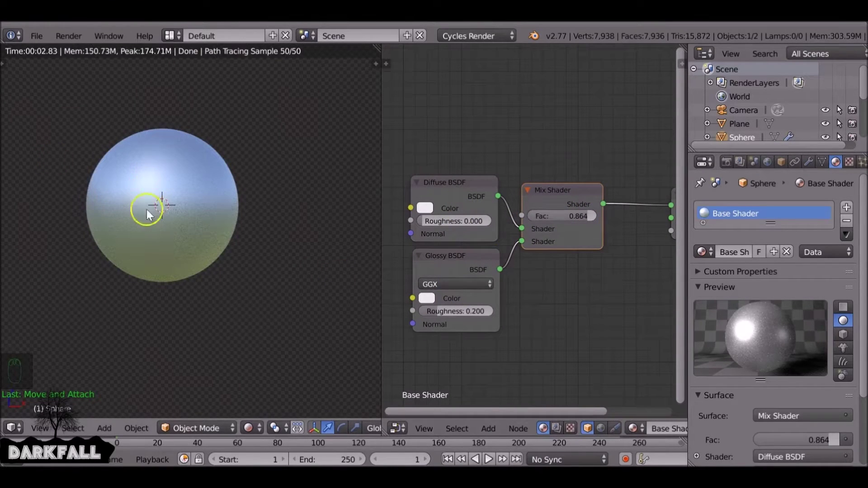
{"action": "left_click", "coordinate": [439, 312]}
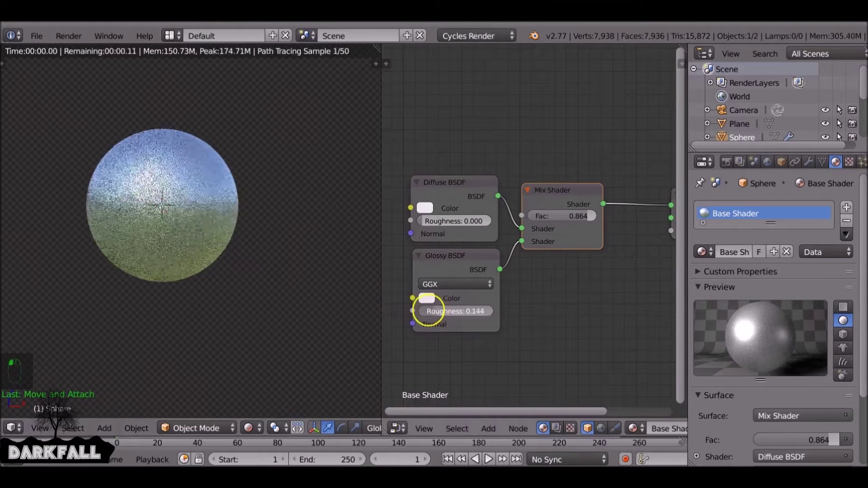
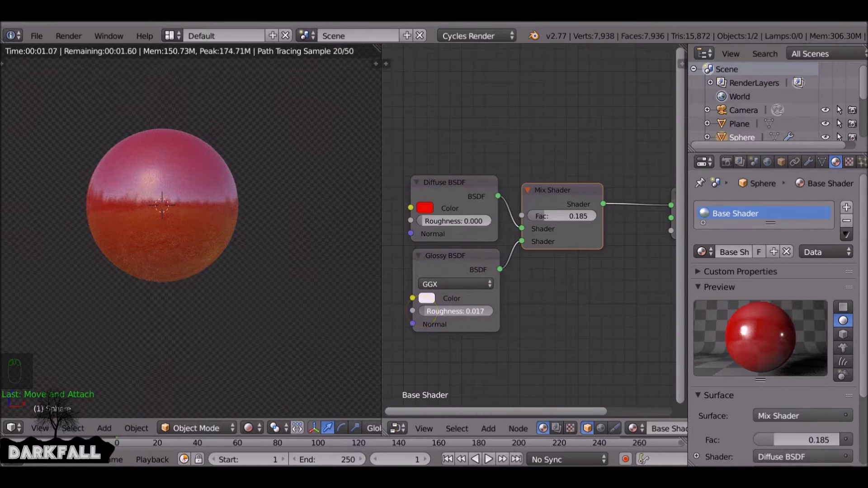
From camera view, duplicate the red sphere and move the copy toward the top left of the frame.
{"action": "left_click_drag", "start_coordinate": [272, 272], "coordinate": [470, 171]}
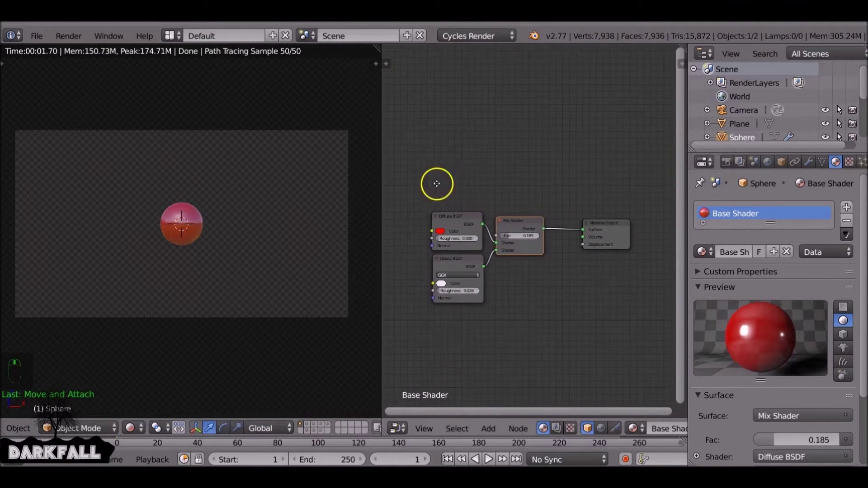
{"action": "left_click", "coordinate": [538, 222]}
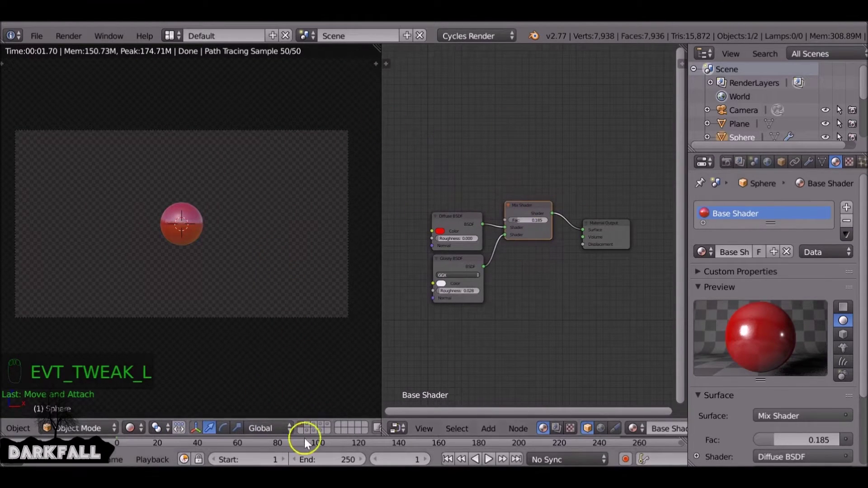
{"action": "left_click_drag", "start_coordinate": [308, 428], "coordinate": [545, 199]}
{"action": "right_click", "coordinate": [545, 199]}
{"action": "left_click_drag", "start_coordinate": [716, 258], "coordinate": [683, 279]}
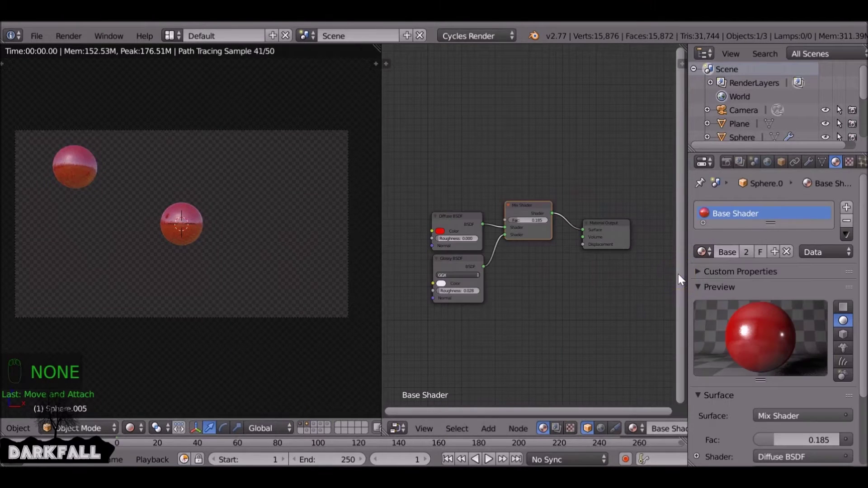
{"action": "left_click_drag", "start_coordinate": [192, 222], "coordinate": [155, 205]}
Duplicate the sphere again and line the copies up in a row.
{"action": "key", "text": "h"}
{"action": "left_click_drag", "start_coordinate": [317, 427], "coordinate": [156, 170]}
{"action": "left_click_drag", "start_coordinate": [154, 171], "coordinate": [704, 251]}
{"action": "left_click_drag", "start_coordinate": [705, 251], "coordinate": [655, 276]}
{"action": "left_click_drag", "start_coordinate": [750, 256], "coordinate": [843, 134]}
Give the copy its own material named Mirror and delete the Diffuse and Mix nodes.
{"action": "key", "text": "r"}
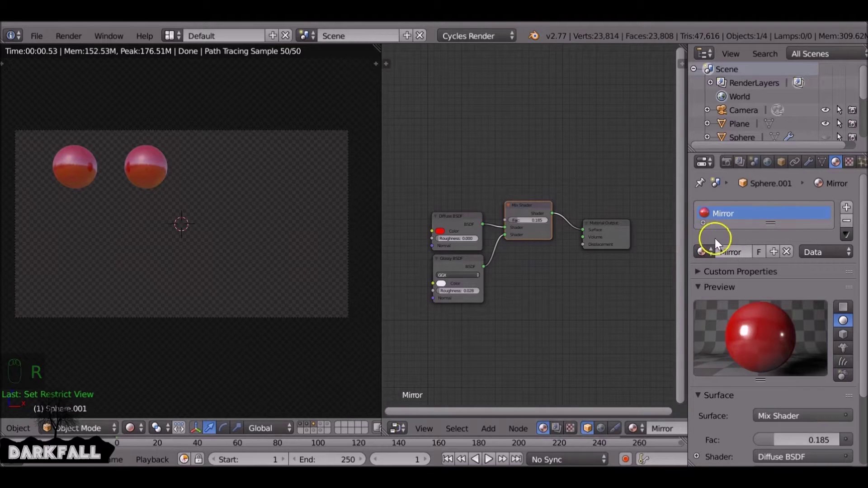
{"action": "middle_click", "coordinate": [520, 246]}
{"action": "left_click_drag", "start_coordinate": [464, 223], "coordinate": [128, 189]}
{"action": "middle_click", "coordinate": [490, 201]}
{"action": "left_click_drag", "start_coordinate": [491, 203], "coordinate": [592, 193]}
{"action": "key", "text": "x"}
Link the Glossy BSDF straight to the Material Output and set its Roughness to 0.
{"action": "left_click_drag", "start_coordinate": [594, 187], "coordinate": [594, 187]}
{"action": "key", "text": "ctrl+x"}
{"action": "middle_click", "coordinate": [593, 187]}
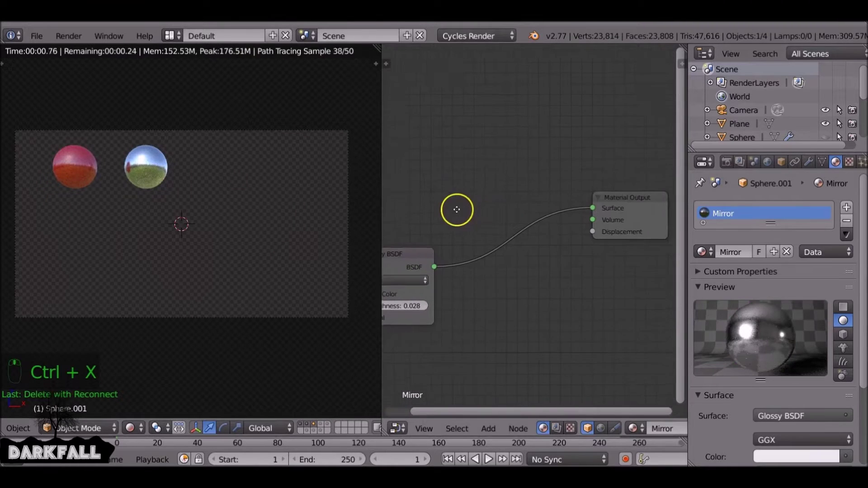
{"action": "left_click_drag", "start_coordinate": [448, 238], "coordinate": [543, 270]}
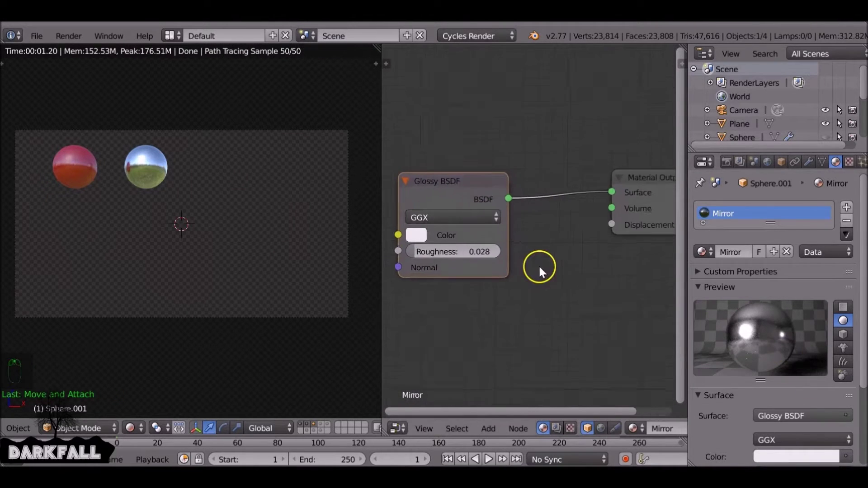
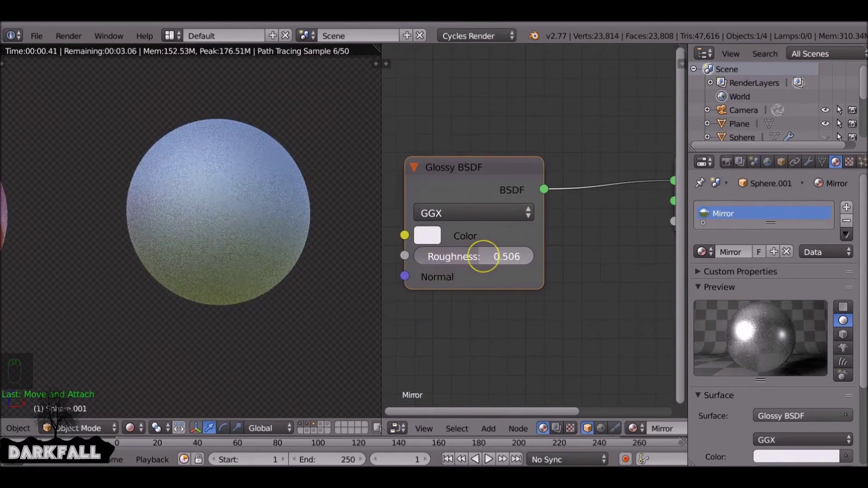
Place a third sphere copy right of the mirror sphere with a new material named Emission.
{"action": "middle_click", "coordinate": [263, 249]}
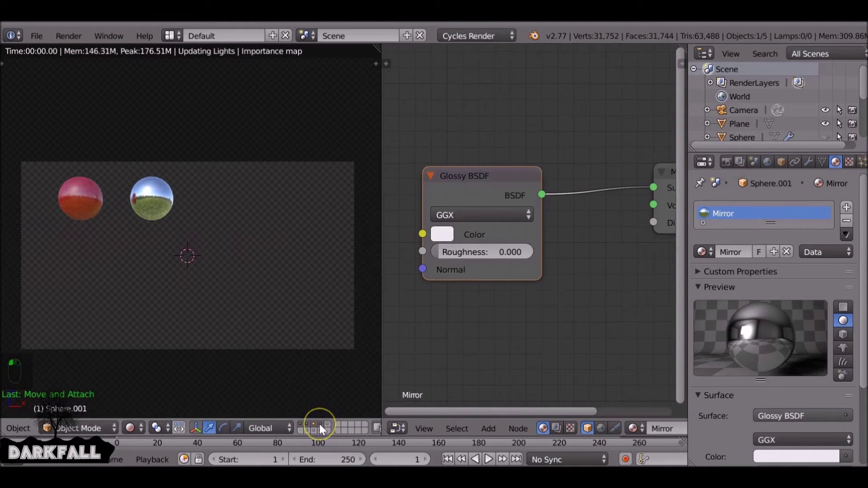
{"action": "left_click_drag", "start_coordinate": [221, 197], "coordinate": [842, 134]}
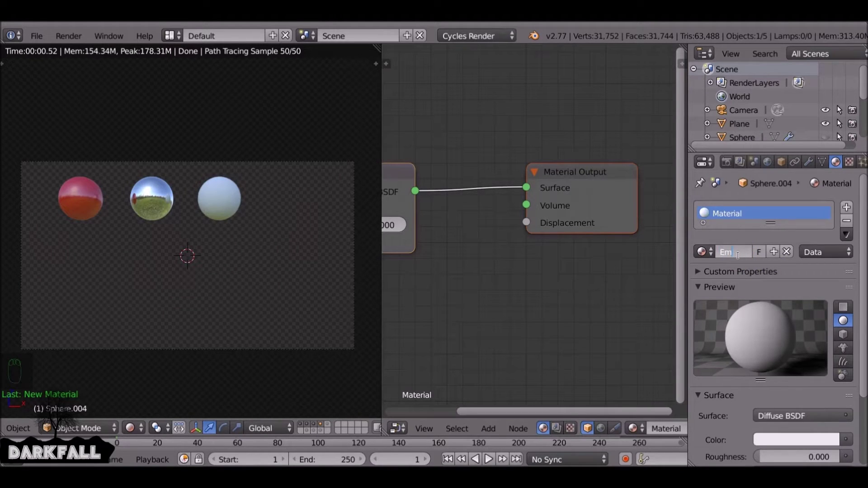
{"action": "key", "text": "s"}
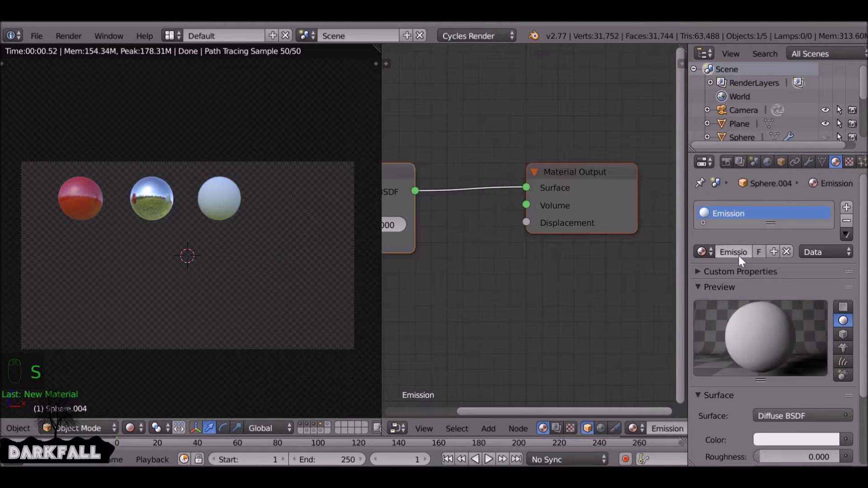
Replace the default Diffuse node with an Emission shader connected to the output.
{"action": "left_click", "coordinate": [485, 206]}
{"action": "left_click_drag", "start_coordinate": [512, 174], "coordinate": [534, 173]}
{"action": "key", "text": "x"}
{"action": "left_click", "coordinate": [535, 173]}
{"action": "key", "text": "shift+a"}
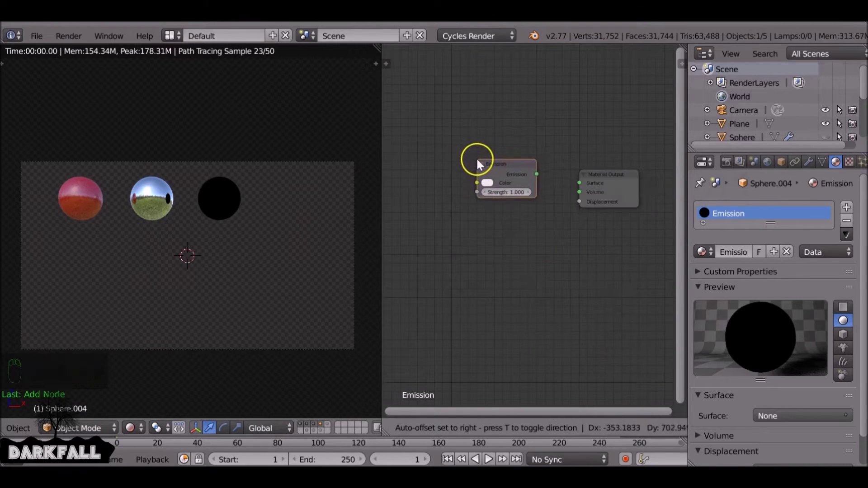
{"action": "left_click_drag", "start_coordinate": [543, 188], "coordinate": [843, 134]}
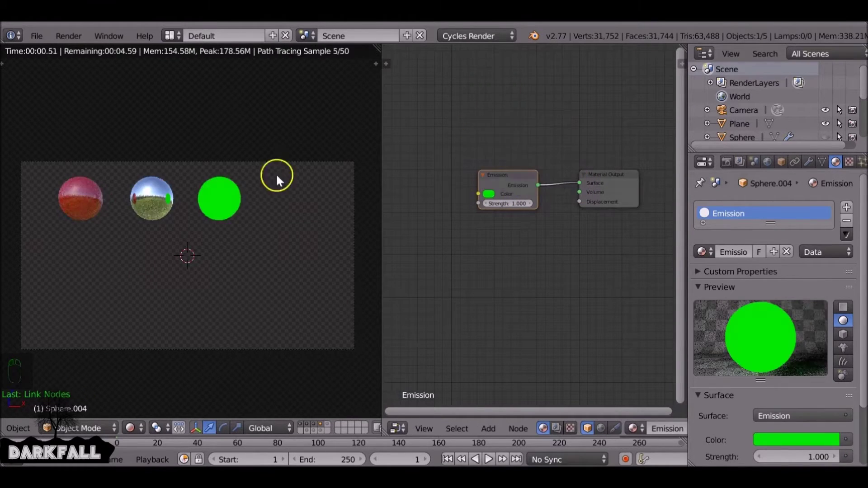
Test higher Emission Strength values, return to 1, and set the colour green.
{"action": "left_click_drag", "start_coordinate": [208, 204], "coordinate": [194, 223]}
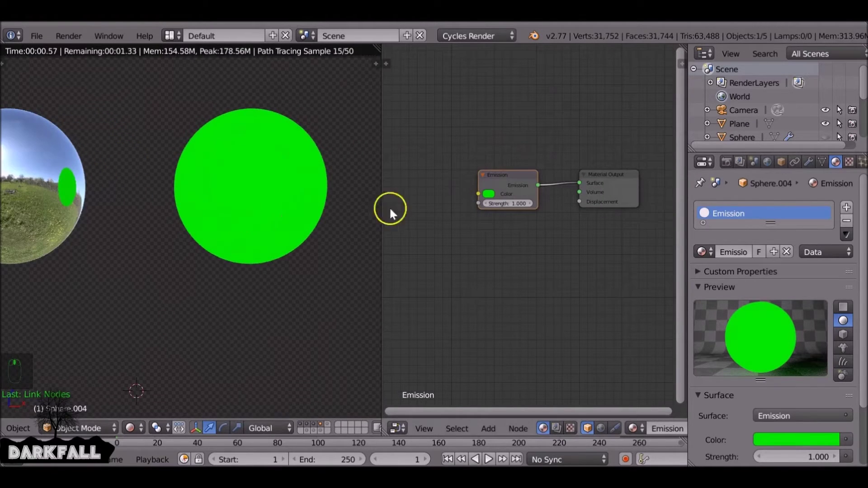
{"action": "left_click_drag", "start_coordinate": [504, 207], "coordinate": [504, 207]}
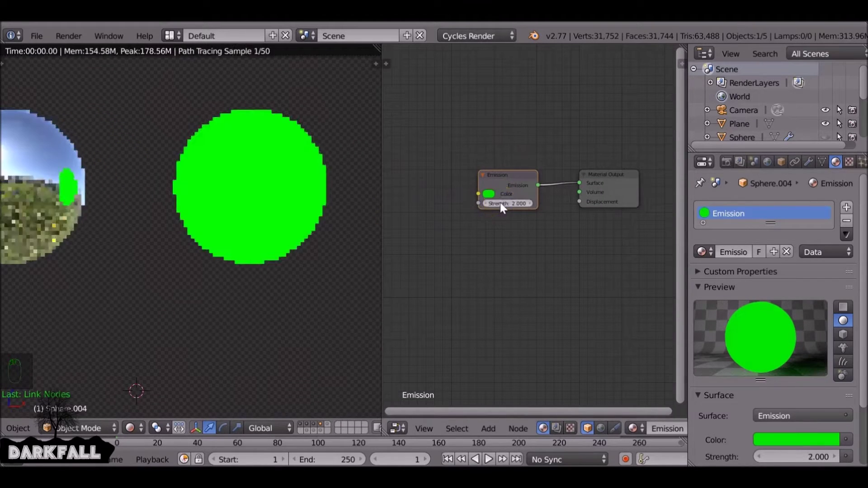
{"action": "left_click", "coordinate": [505, 207]}
{"action": "left_click", "coordinate": [490, 195]}
{"action": "left_click", "coordinate": [497, 203]}
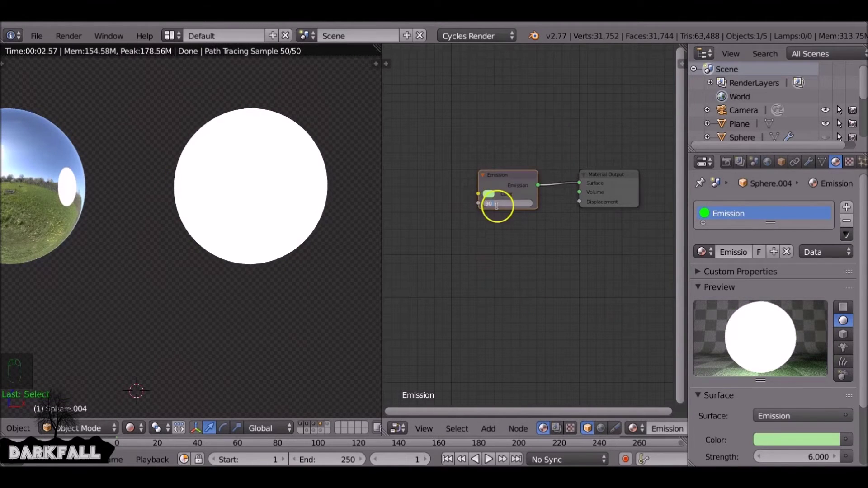
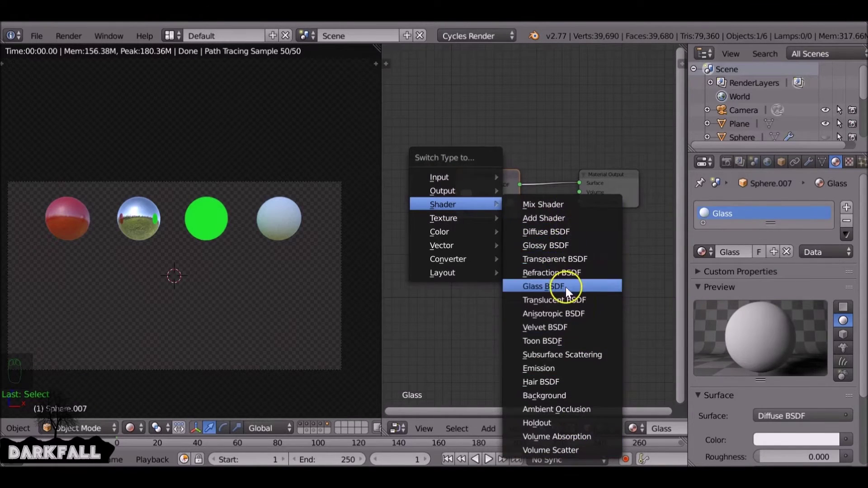
Switch the fourth sphere's Glass material node to Glass BSDF and show the Film render settings.
{"action": "left_click", "coordinate": [472, 184]}
{"action": "left_click_drag", "start_coordinate": [353, 239], "coordinate": [732, 167]}
{"action": "left_click_drag", "start_coordinate": [731, 167], "coordinate": [724, 365]}
{"action": "left_click_drag", "start_coordinate": [724, 365], "coordinate": [708, 413]}
{"action": "left_click", "coordinate": [709, 413]}
Show the world background and set the Glass BSDF IOR to 1.510.
{"action": "left_click", "coordinate": [252, 269]}
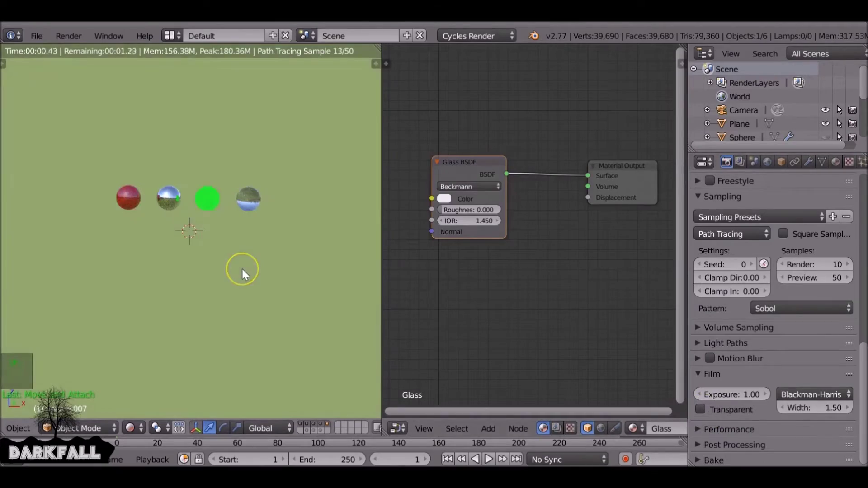
{"action": "key", "text": "KP_5"}
{"action": "middle_click", "coordinate": [245, 272]}
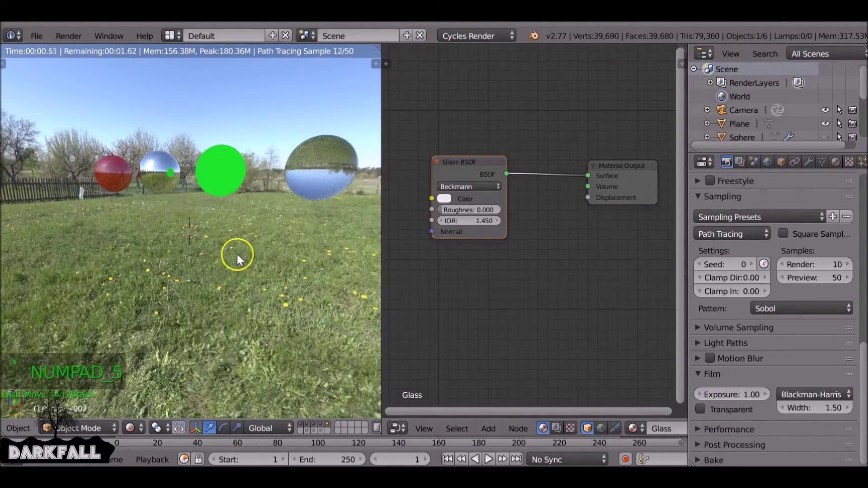
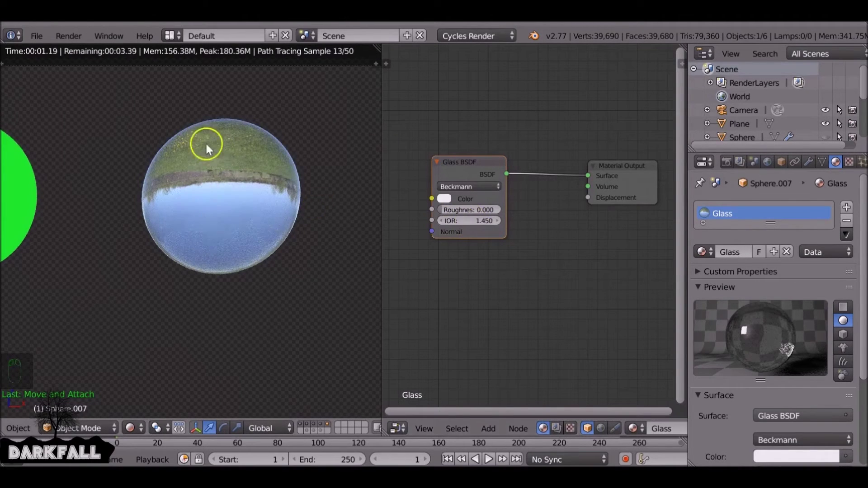
{"action": "left_click", "coordinate": [481, 226]}
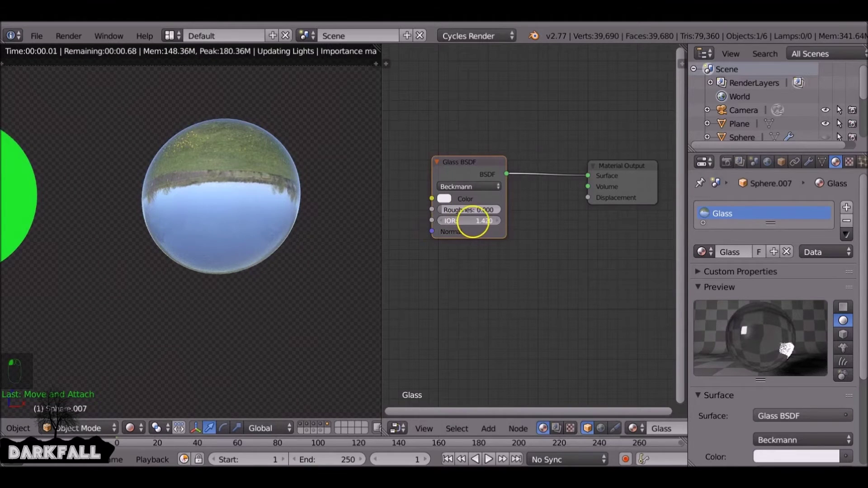
{"action": "left_click_drag", "start_coordinate": [843, 134], "coordinate": [842, 134]}
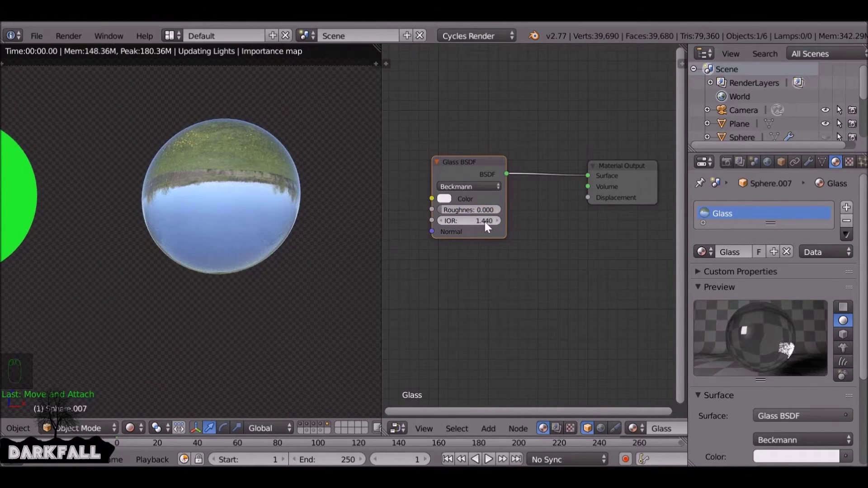
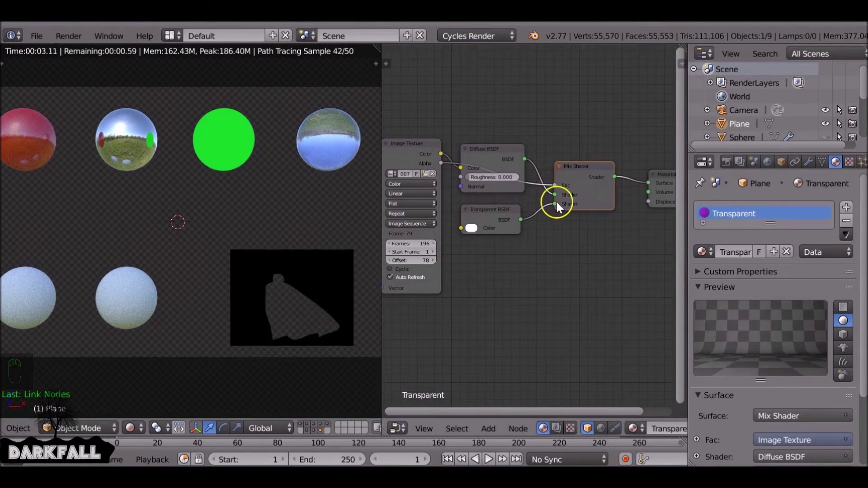
Swap the Mix Shader inputs so the Transparent BSDF uses the alpha, leaving only the cloaked silhouette.
{"action": "left_click", "coordinate": [560, 200]}
{"action": "middle_click", "coordinate": [300, 290]}
{"action": "middle_click", "coordinate": [289, 300]}
{"action": "middle_click", "coordinate": [185, 226]}
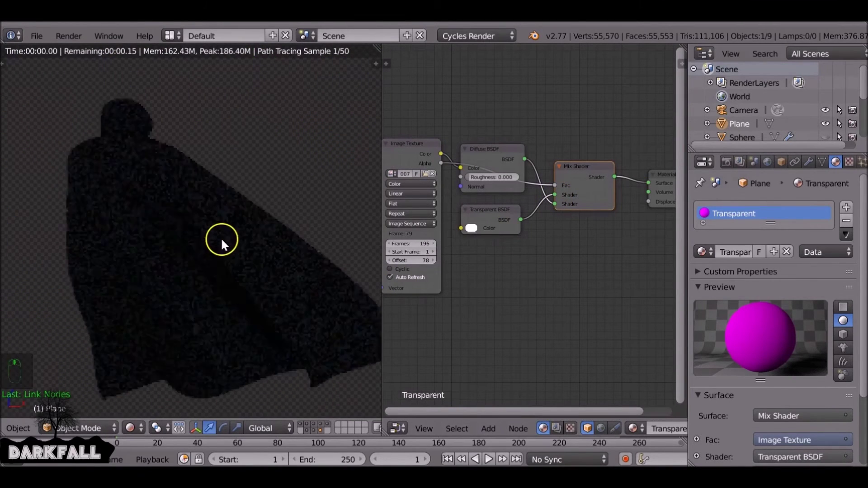
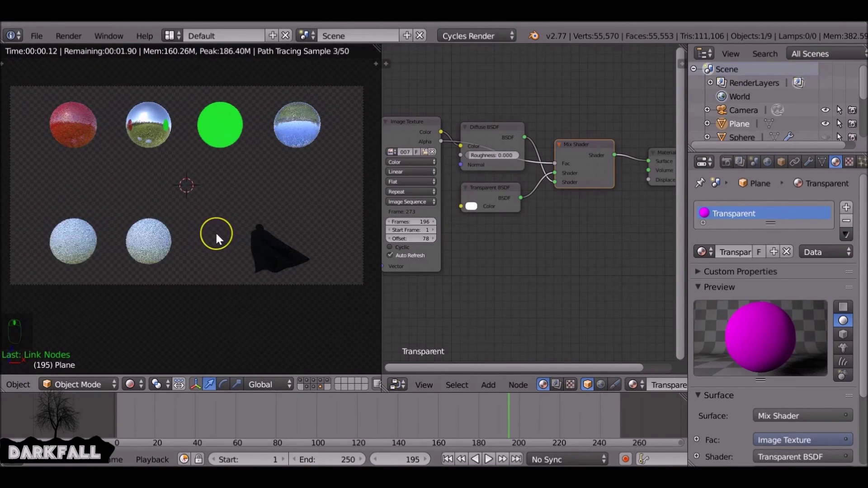
Select the pale sphere and give it a new material named Diamonds.
{"action": "key", "text": "alt+h"}
{"action": "left_click", "coordinate": [189, 180]}
{"action": "left_click", "coordinate": [850, 228]}
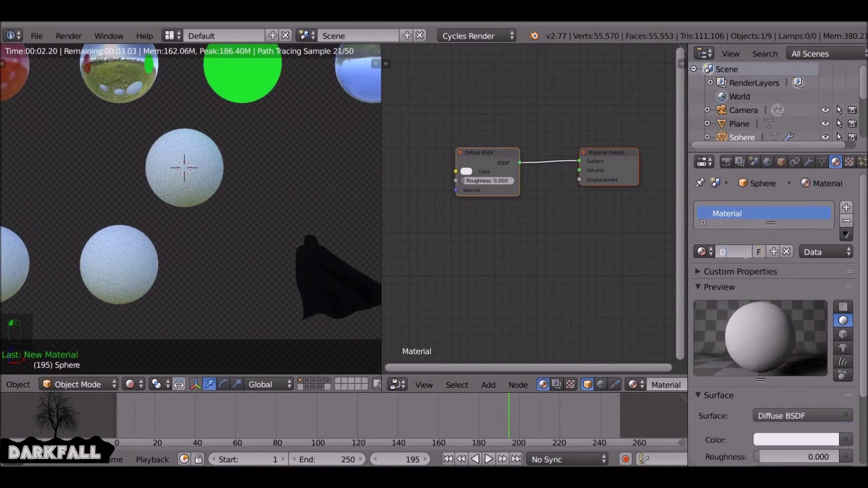
{"action": "left_click_drag", "start_coordinate": [197, 164], "coordinate": [502, 158]}
{"action": "key", "text": "x"}
Replace the Diffuse node with a Glass BSDF linked to the Surface output.
{"action": "left_click", "coordinate": [502, 157]}
{"action": "key", "text": "shift+a"}
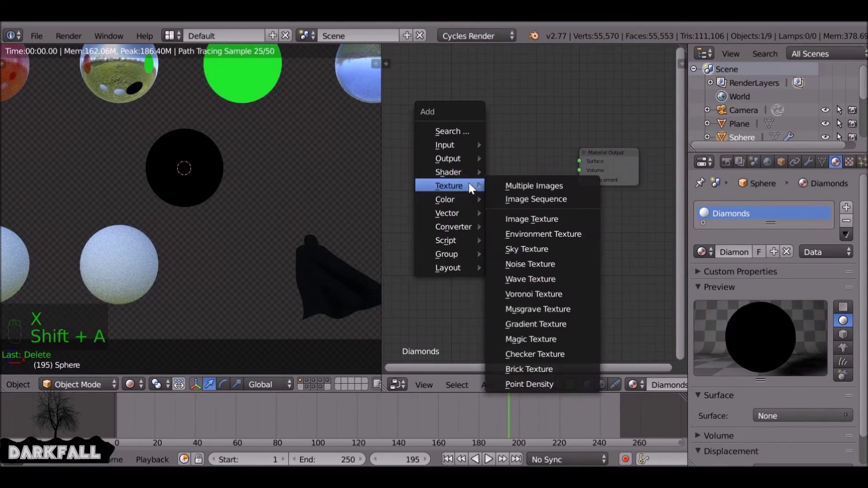
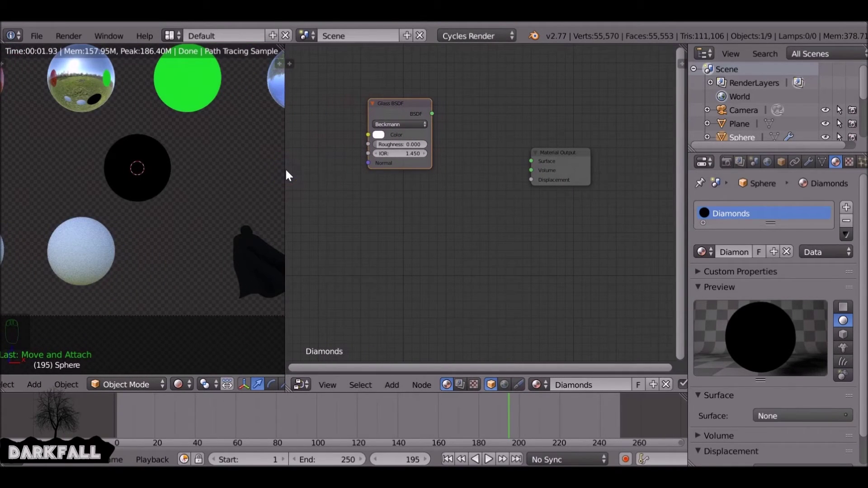
{"action": "left_click_drag", "start_coordinate": [570, 182], "coordinate": [378, 135]}
{"action": "left_click", "coordinate": [377, 122]}
{"action": "left_click", "coordinate": [376, 133]}
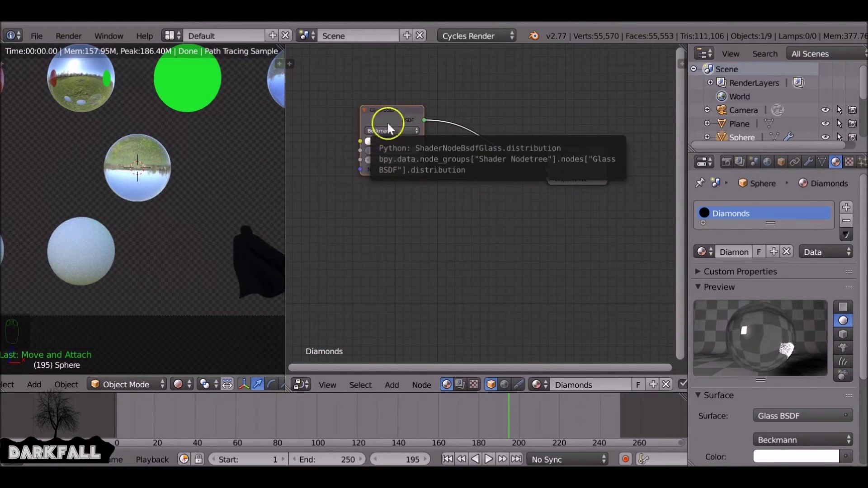
Duplicate the Glass BSDF three times and arrange all four glass nodes in view.
{"action": "key", "text": "shift+d"}
{"action": "key", "text": "shift+d"}
{"action": "key", "text": "shift+d"}
{"action": "left_click", "coordinate": [600, 95]}
{"action": "left_click", "coordinate": [547, 80]}
{"action": "middle_click", "coordinate": [413, 131]}
Tint three glass shaders red, green and blue with varied IORs (blue 1.545), keep one white, and add an Add Shader.
{"action": "left_click_drag", "start_coordinate": [364, 126], "coordinate": [400, 189]}
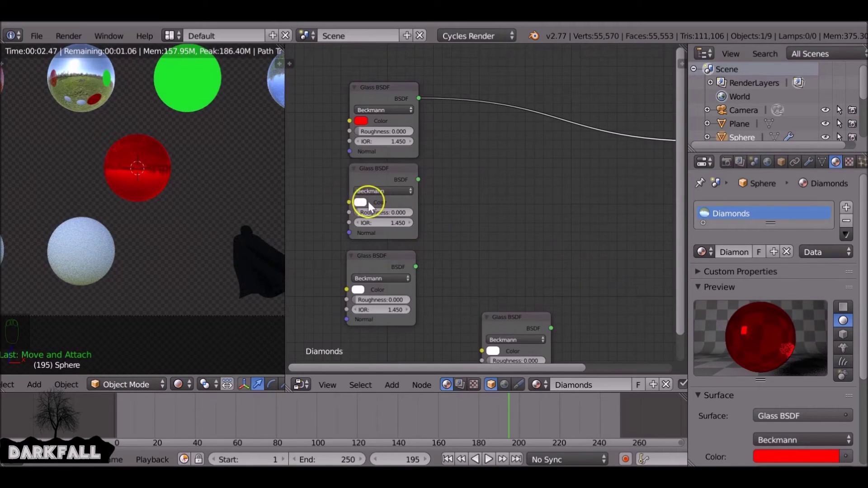
{"action": "left_click", "coordinate": [364, 206]}
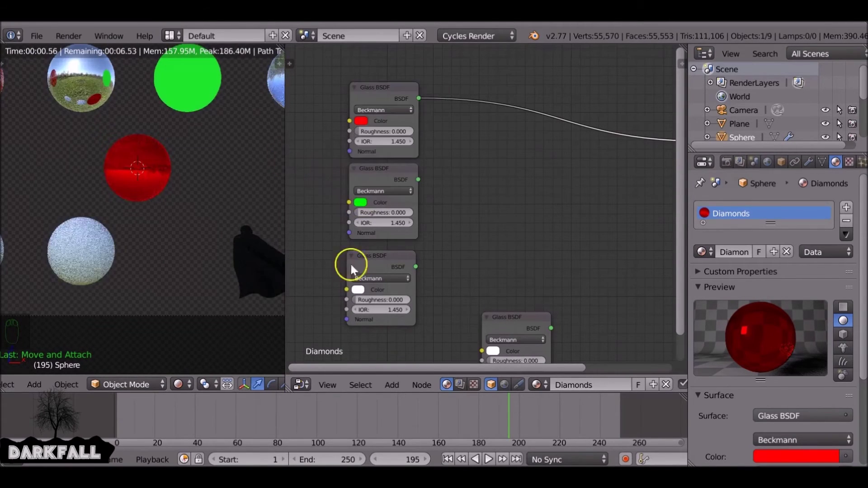
{"action": "left_click_drag", "start_coordinate": [360, 295], "coordinate": [416, 264]}
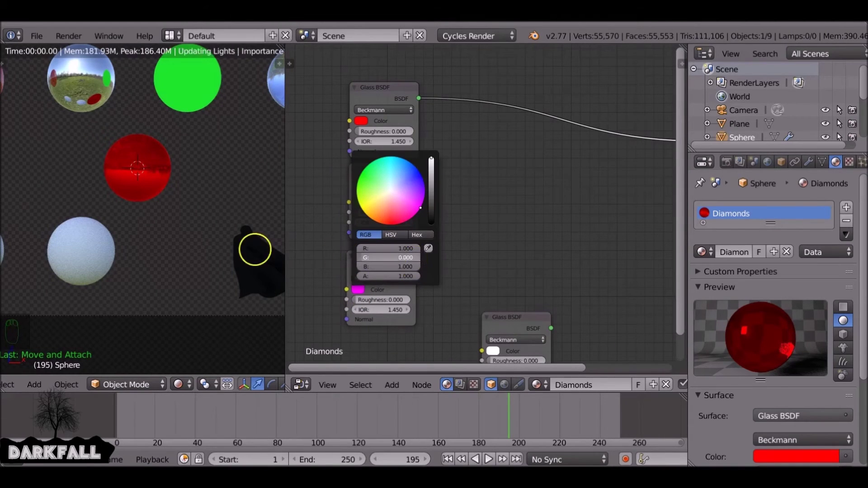
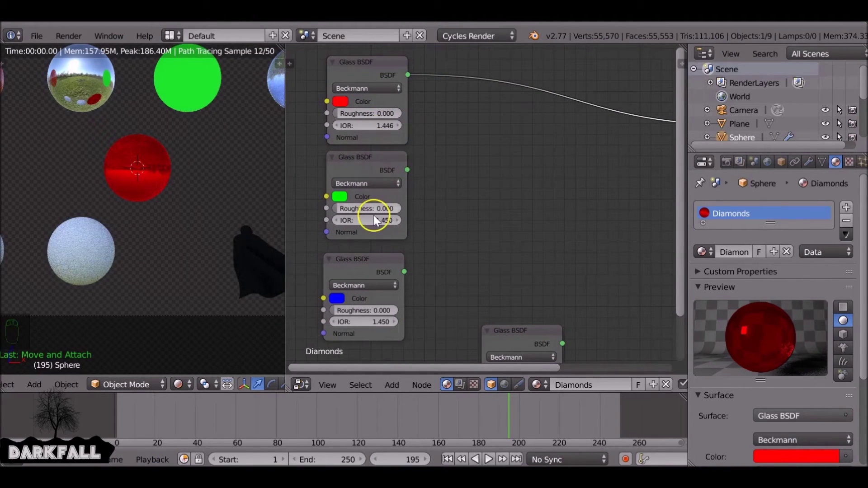
{"action": "left_click", "coordinate": [377, 221]}
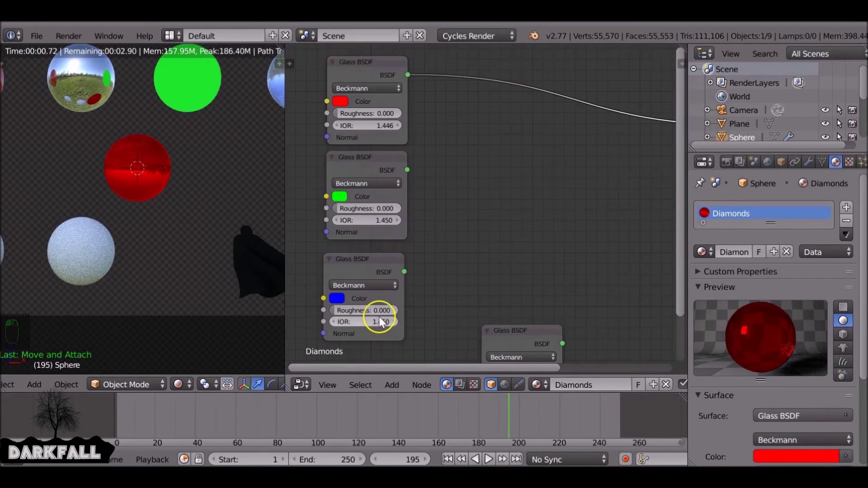
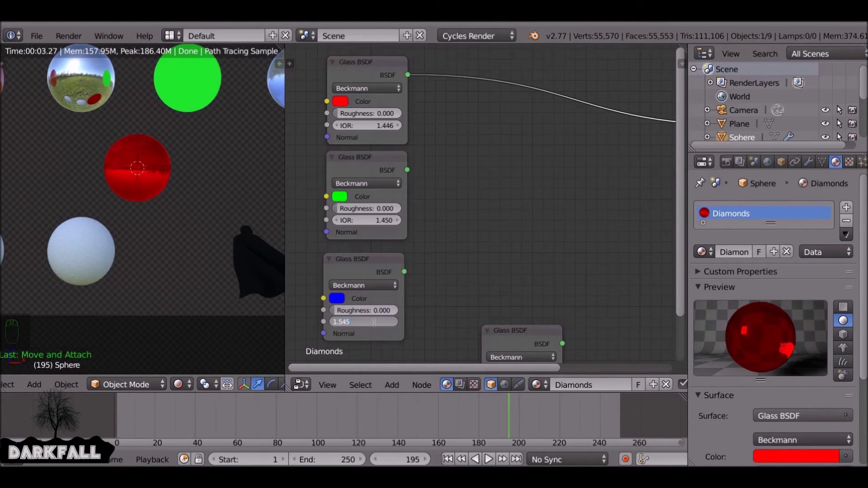
{"action": "left_click_drag", "start_coordinate": [426, 273], "coordinate": [503, 308]}
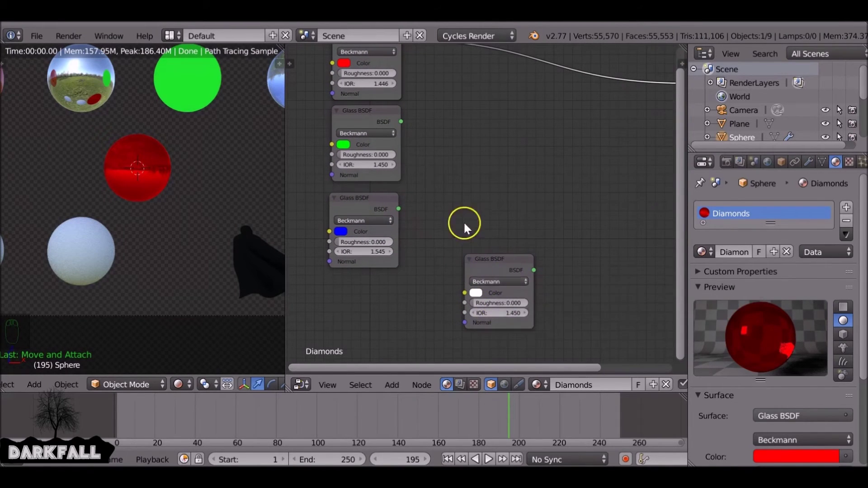
{"action": "left_click_drag", "start_coordinate": [463, 192], "coordinate": [364, 186]}
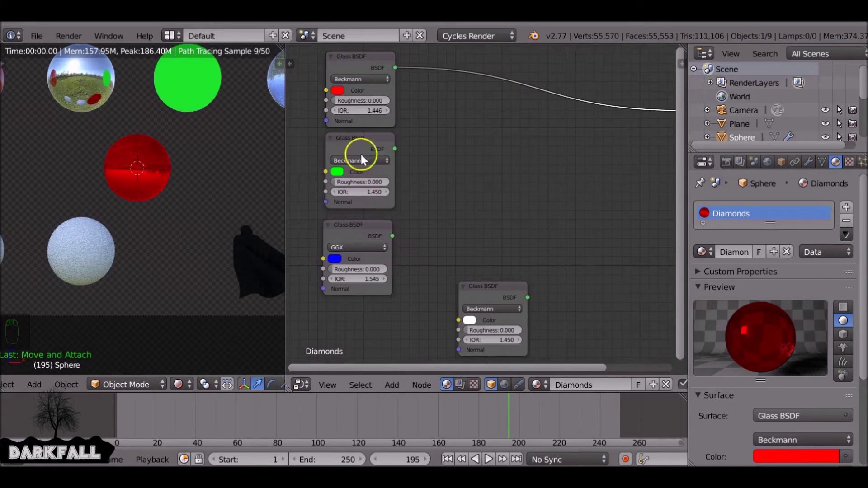
{"action": "key", "text": "shift+a"}
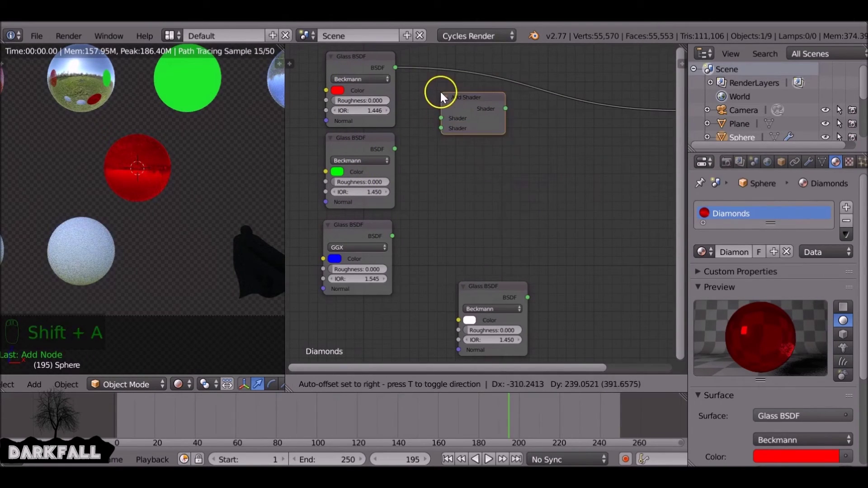
Chain red and green glass into an Add Shader, then its result and blue glass into a second Add Shader.
{"action": "left_click", "coordinate": [443, 130]}
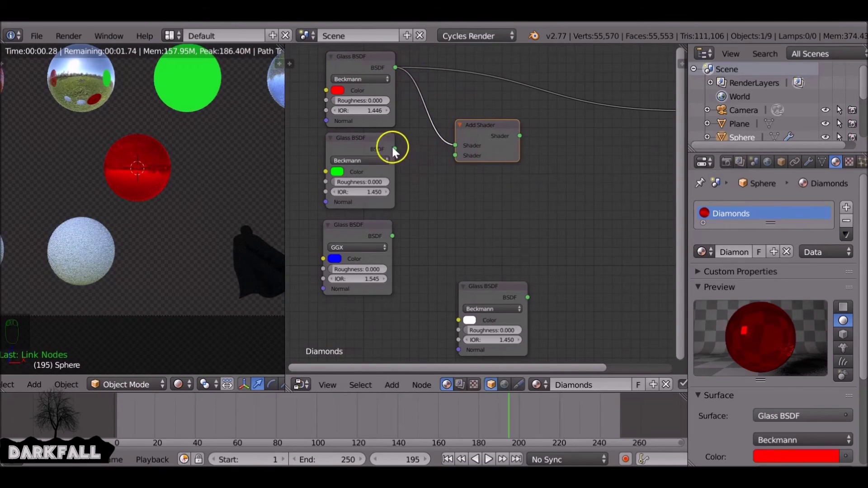
{"action": "left_click_drag", "start_coordinate": [401, 154], "coordinate": [458, 224]}
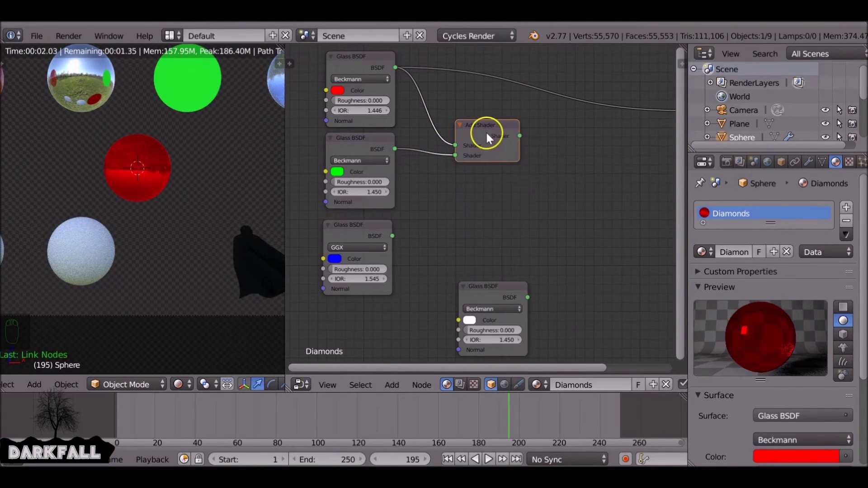
{"action": "key", "text": "shift+d"}
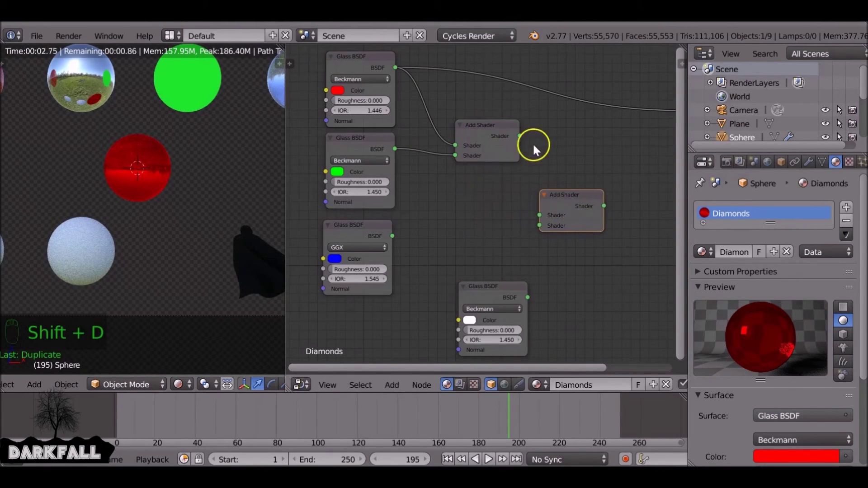
{"action": "left_click_drag", "start_coordinate": [530, 167], "coordinate": [540, 235]}
{"action": "left_click_drag", "start_coordinate": [534, 258], "coordinate": [378, 254]}
Feed the chained Add Shaders into the Material Output surface in place of the white glass shader.
{"action": "left_click_drag", "start_coordinate": [454, 195], "coordinate": [546, 114]}
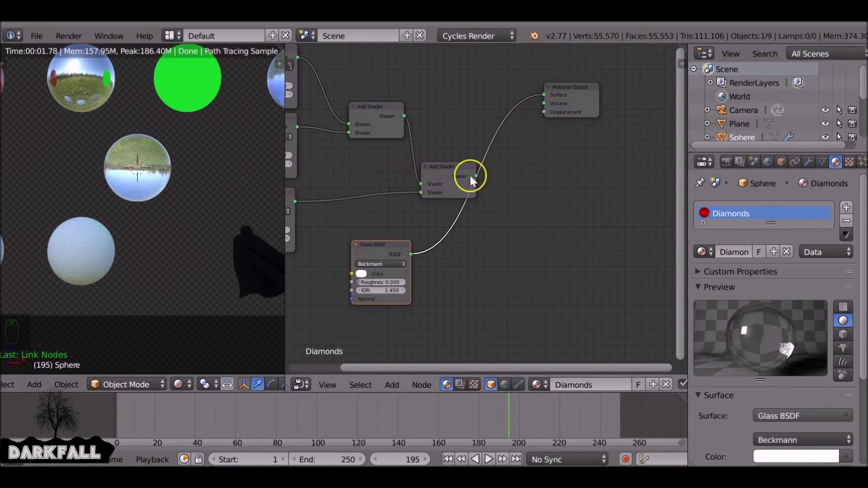
{"action": "left_click_drag", "start_coordinate": [500, 140], "coordinate": [548, 98]}
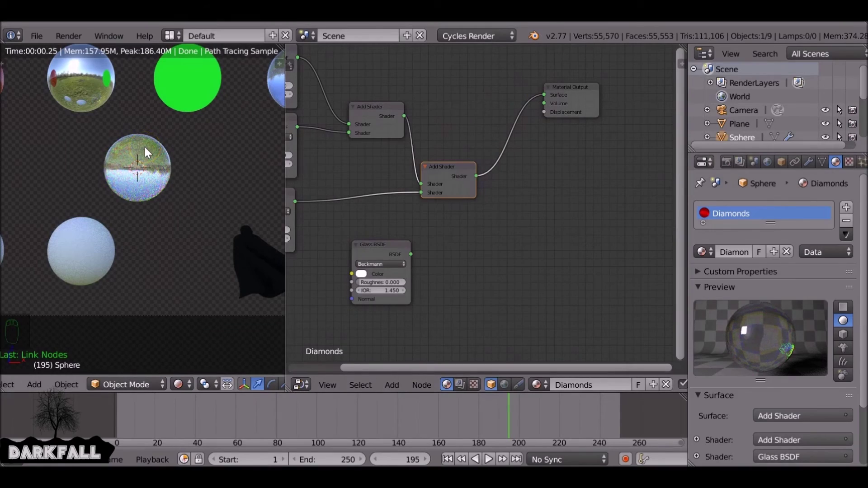
{"action": "middle_click", "coordinate": [147, 151]}
{"action": "middle_click", "coordinate": [158, 203]}
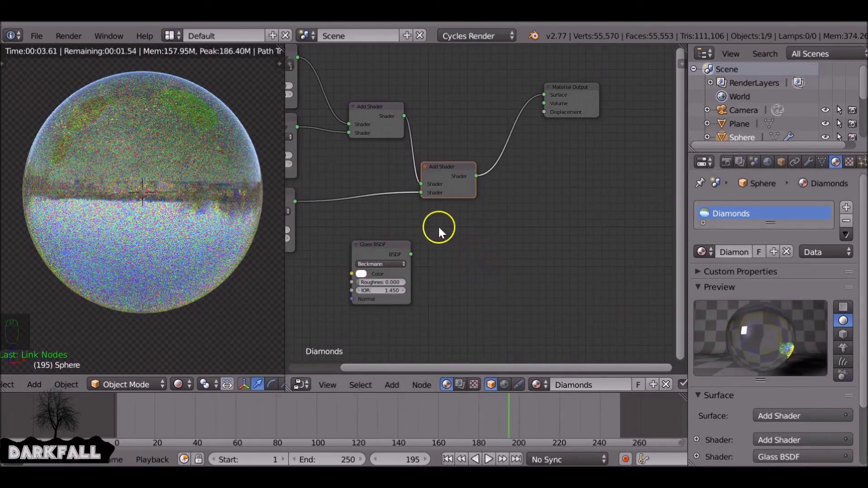
Insert a Mix Shader before the output blending the combined coloured glass with the white Glass BSDF.
{"action": "key", "text": "shift+a"}
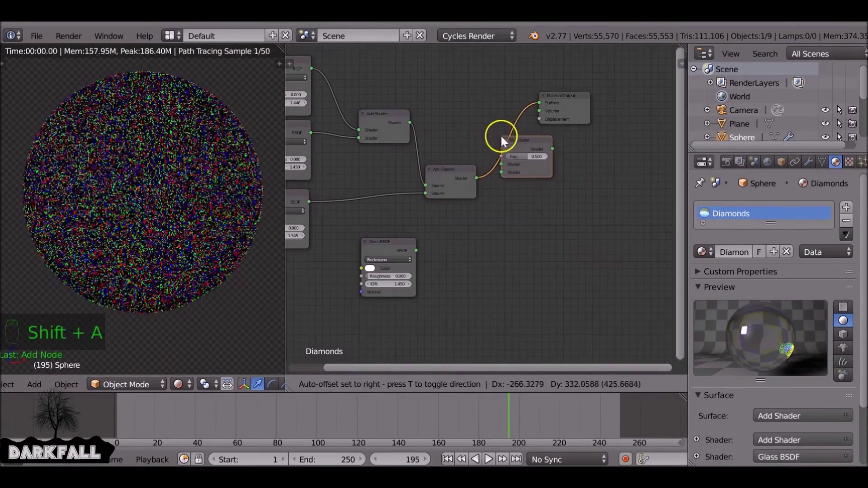
{"action": "left_click", "coordinate": [507, 154]}
{"action": "left_click", "coordinate": [420, 256]}
{"action": "left_click_drag", "start_coordinate": [419, 255], "coordinate": [511, 174]}
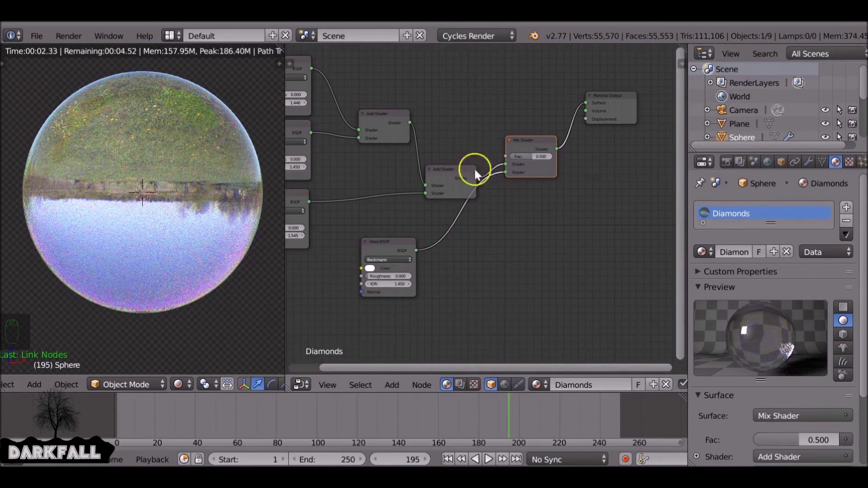
{"action": "left_click_drag", "start_coordinate": [593, 254], "coordinate": [161, 248]}
{"action": "middle_click", "coordinate": [161, 248]}
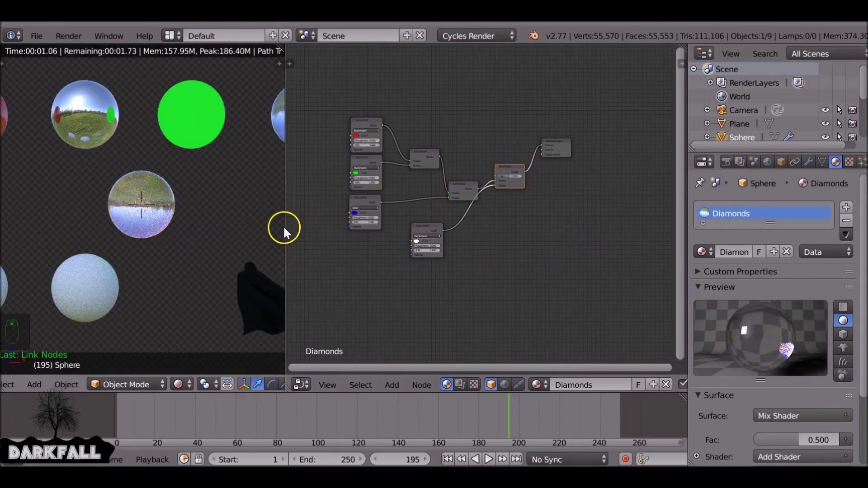